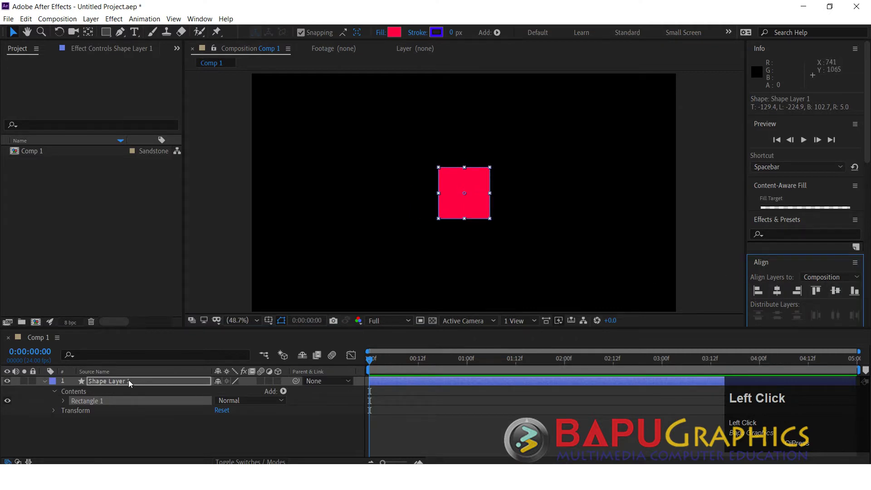
# Confirm the layer name and collapse Shape Layer 1 to its single name row
pyautogui.click(131, 383)
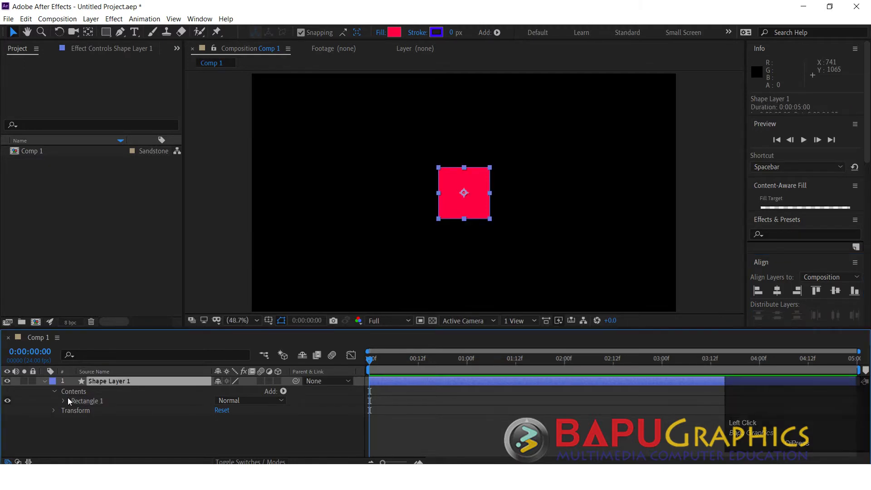
pyautogui.moveTo(57, 413); pyautogui.dragTo(46, 385)
pyautogui.scroll(3)
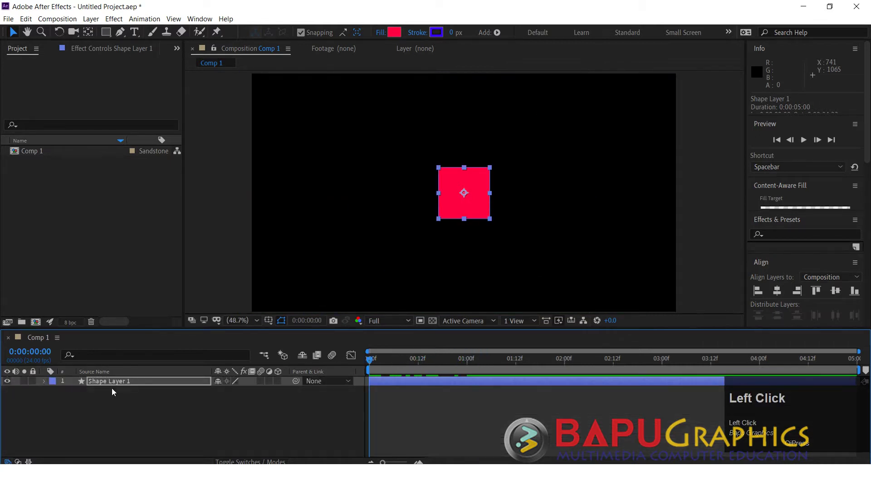
# Duplicate the red square into seven identical shape layers and select all of them
pyautogui.press('ctrl+d')
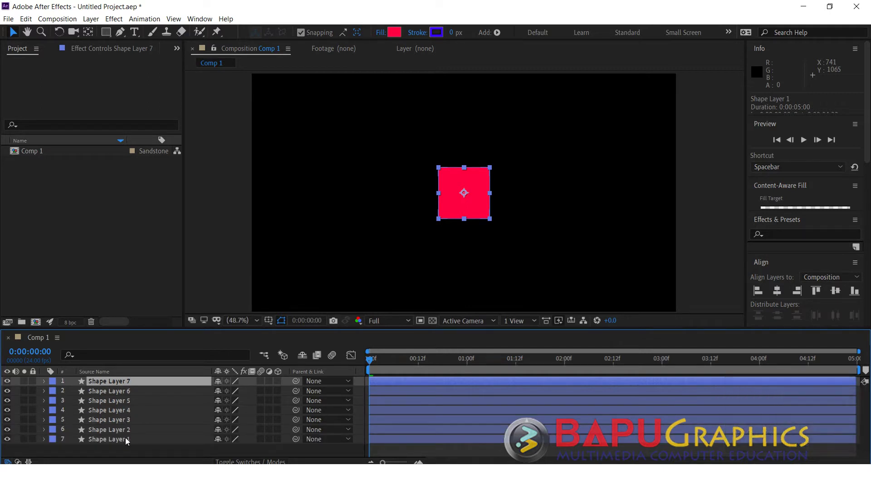
pyautogui.press('ctrl+d')
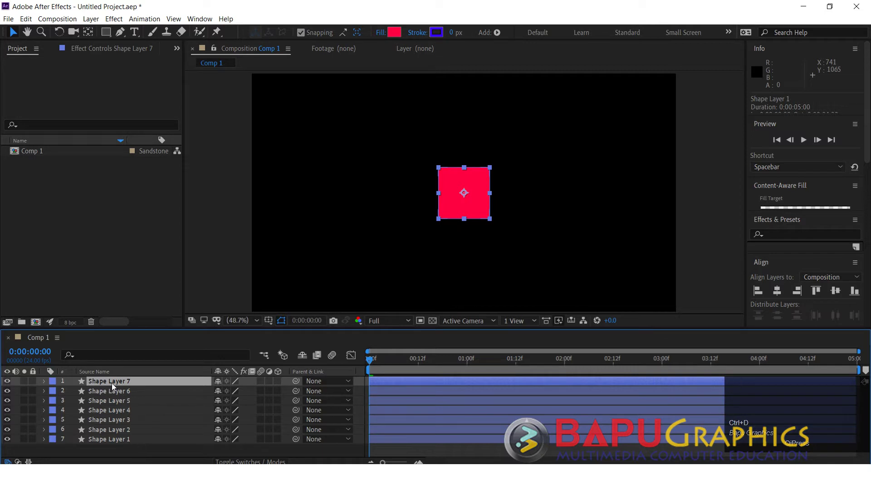
pyautogui.click(126, 440)
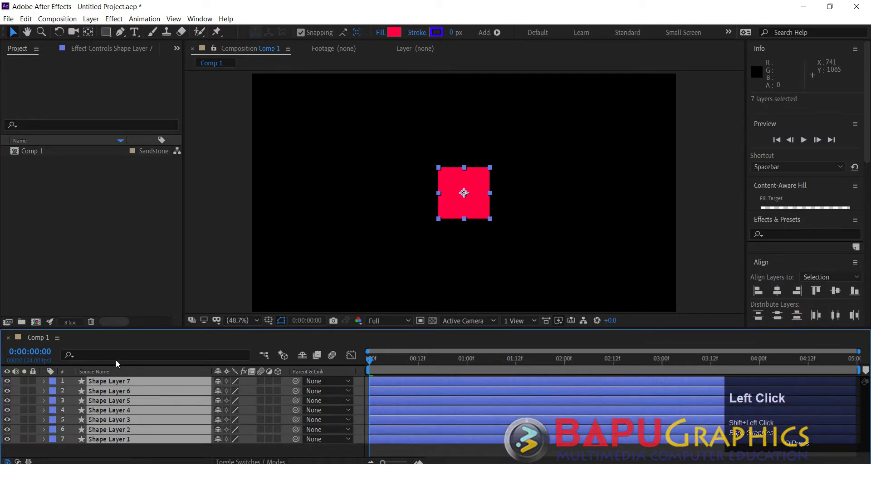
# Filter the timeline to the layers' fill Color property by searching 'color'
pyautogui.write('ffill')
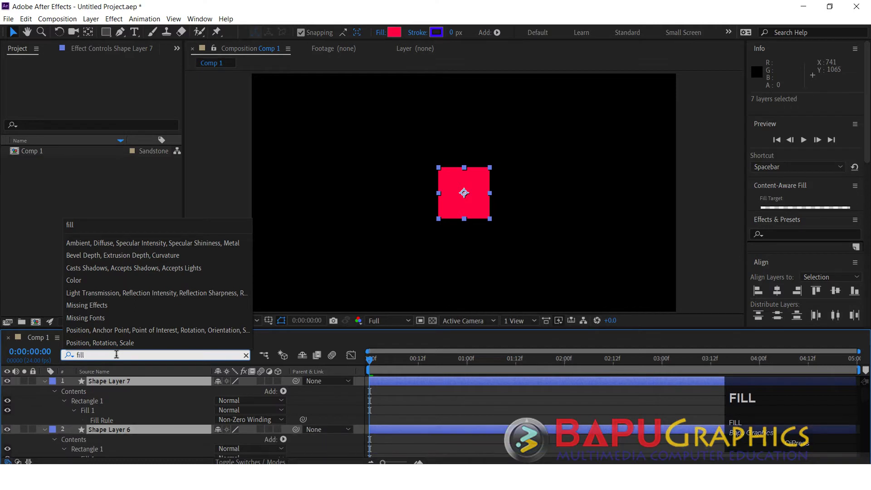
pyautogui.press('BackSpace')
pyautogui.write('color')
pyautogui.press('Return')
pyautogui.scroll(3)
# Give the top layers new fills such as green, blue and cyan via their Fill Color swatches
pyautogui.click(394, 365)
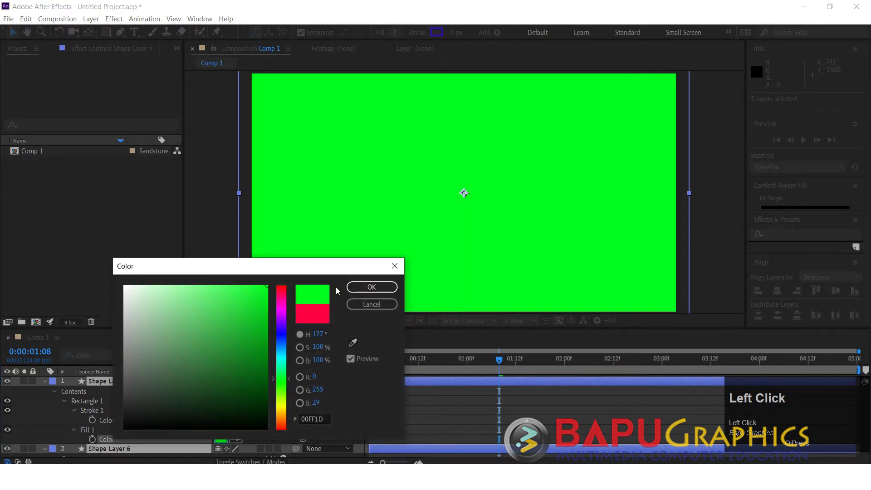
pyautogui.scroll(-3)
pyautogui.click(224, 451)
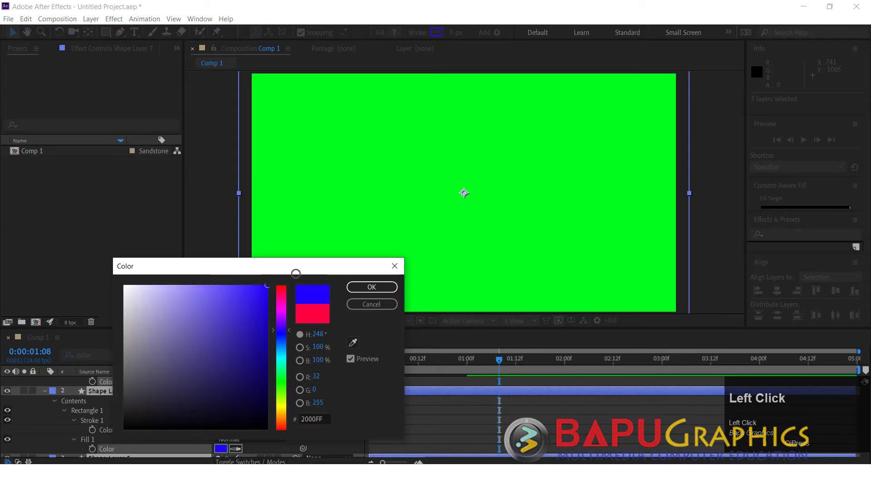
pyautogui.scroll(-3)
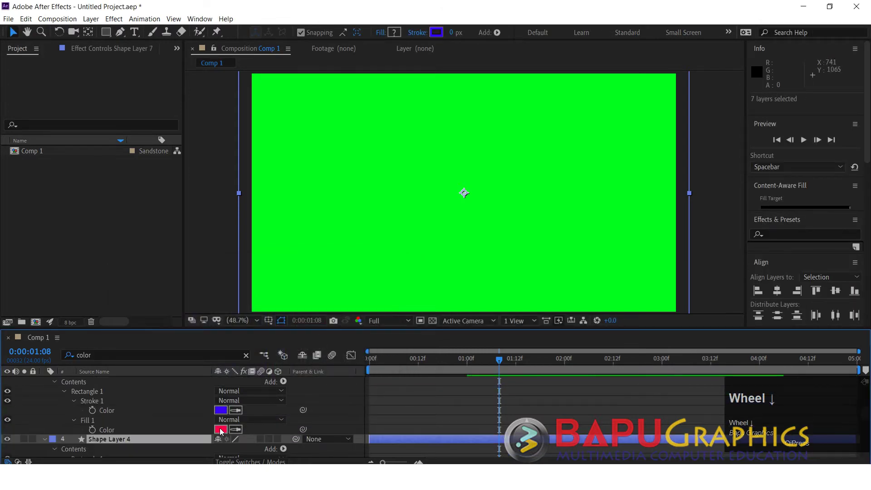
pyautogui.click(224, 432)
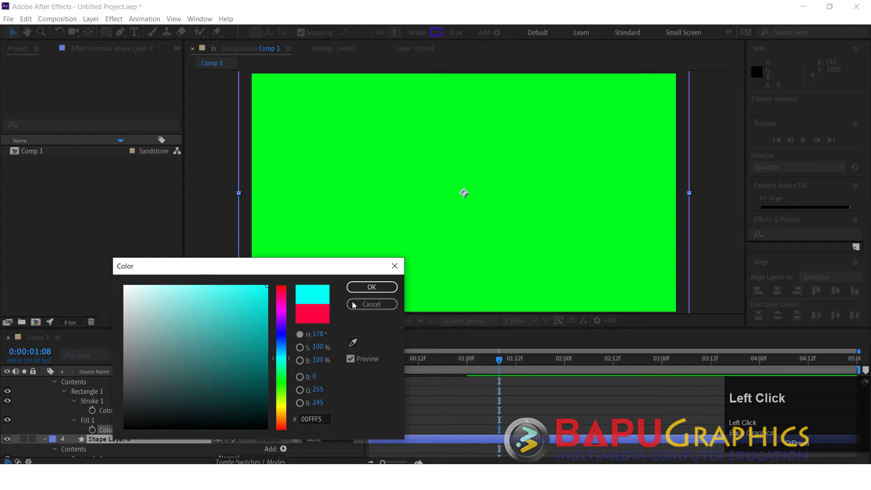
pyautogui.scroll(-3)
pyautogui.click(222, 415)
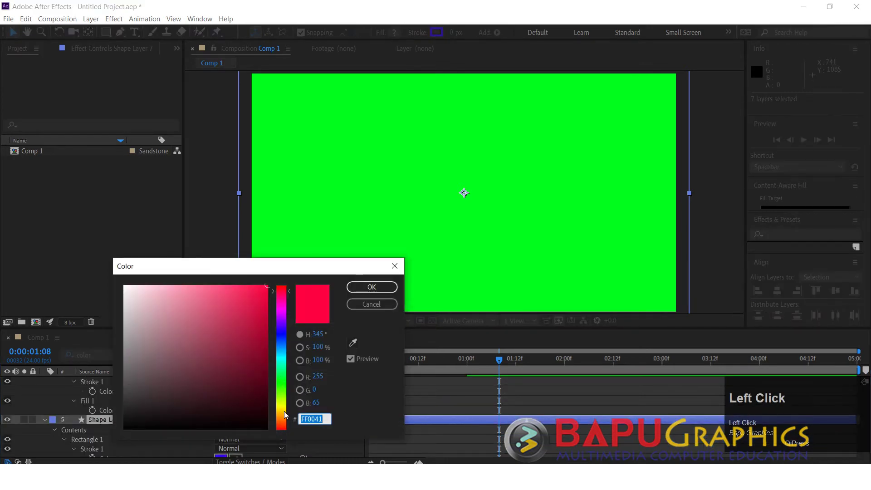
# Recolour the lower layers with yellow-green, magenta and another hue for Shape Layers 2 and 1
pyautogui.click(288, 406)
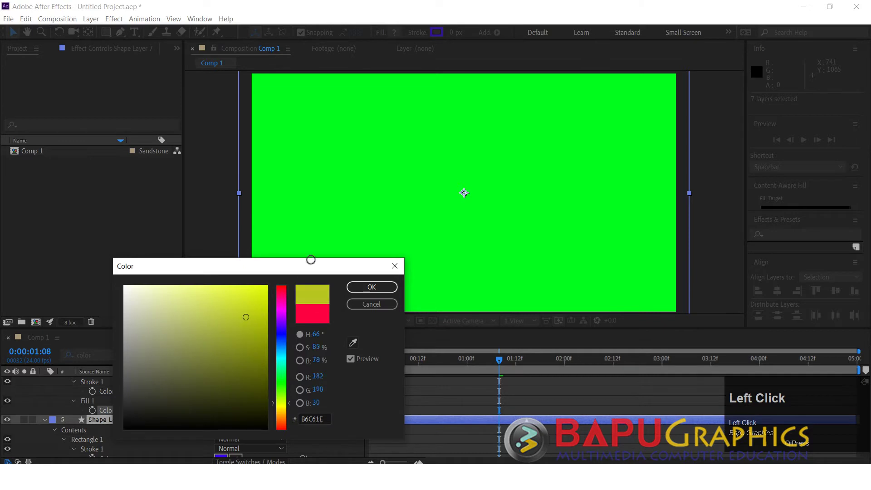
pyautogui.scroll(-3)
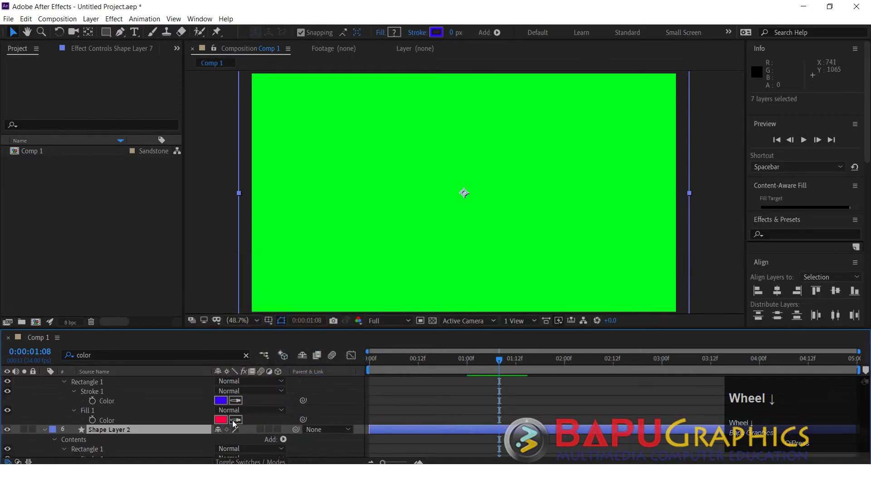
pyautogui.click(227, 423)
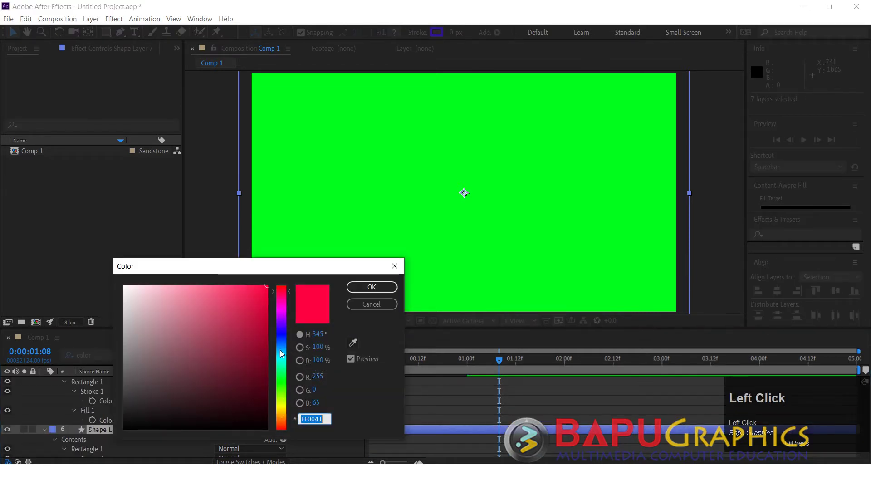
pyautogui.click(285, 310)
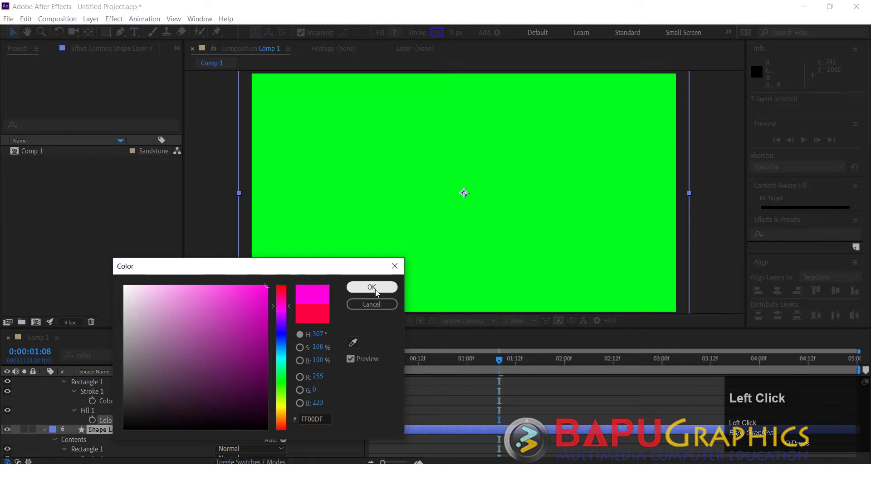
pyautogui.scroll(-3)
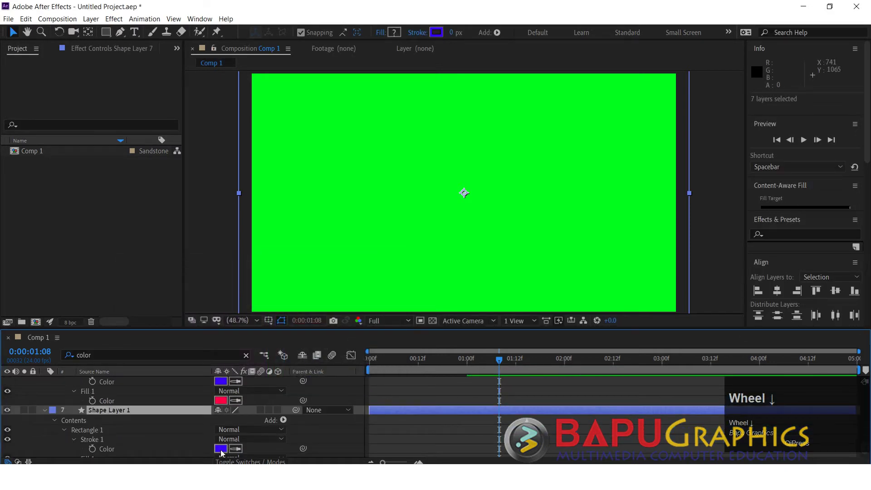
pyautogui.click(222, 456)
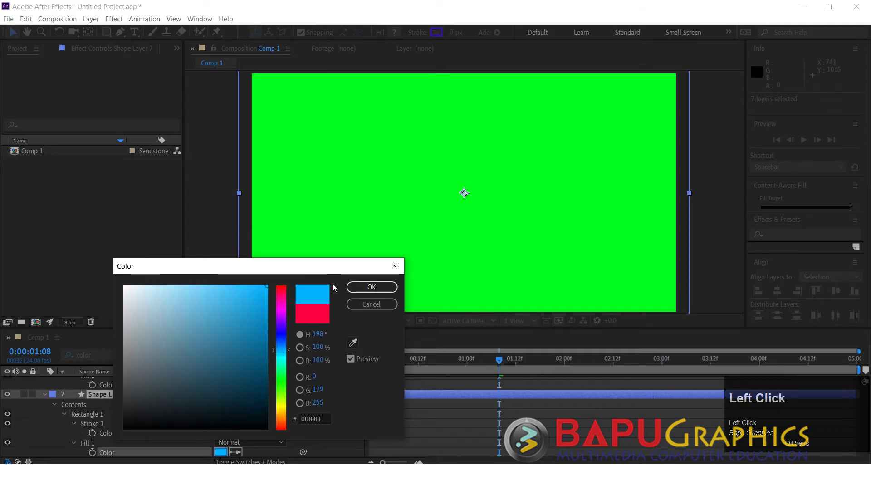
pyautogui.scroll(-3)
# Clear the property search and collapse all seven layers to name rows with UU
pyautogui.scroll(3)
pyautogui.scroll(3)
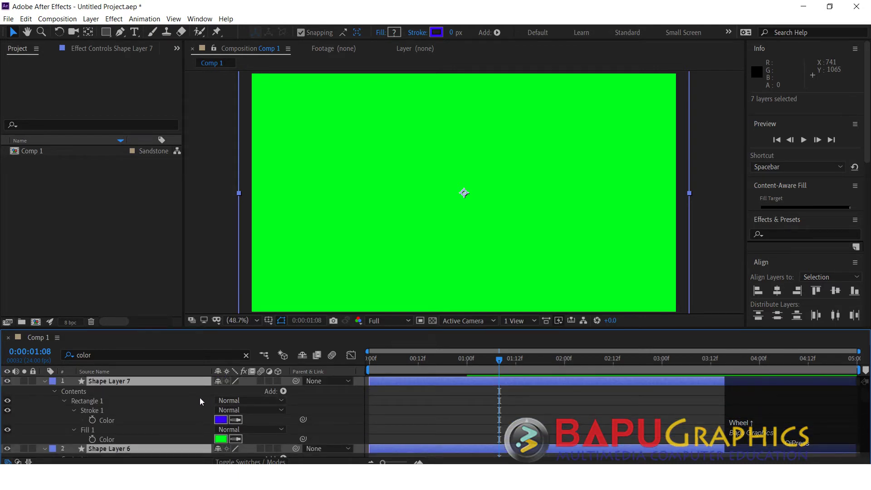
pyautogui.press('u')
pyautogui.write('uu')
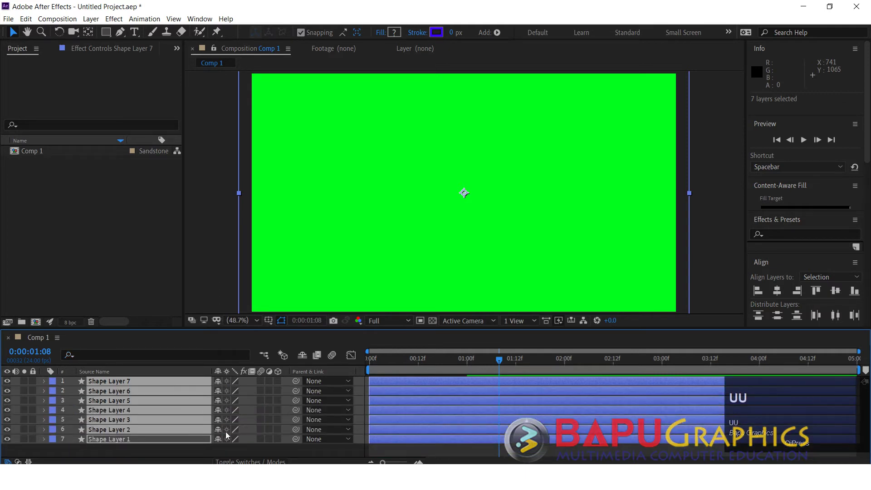
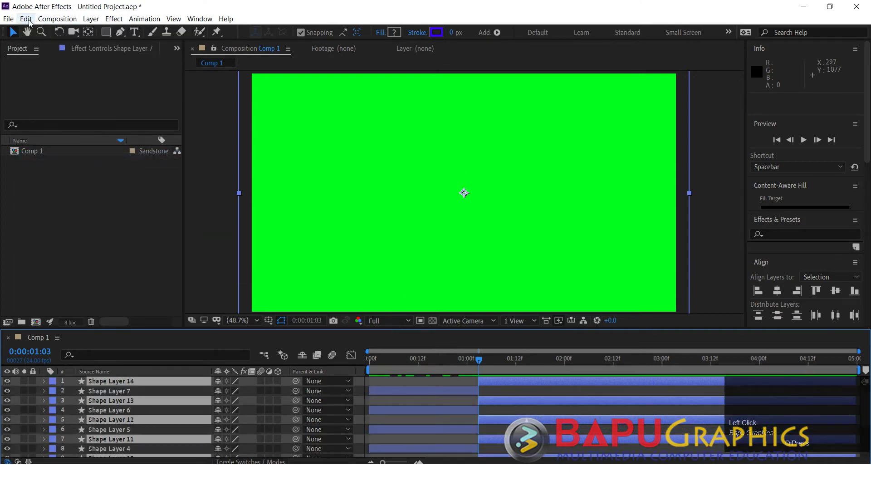
# Delete the split-off later halves via Edit > Clear so each layer ends near 1:03, then reselect all
pyautogui.click(31, 23)
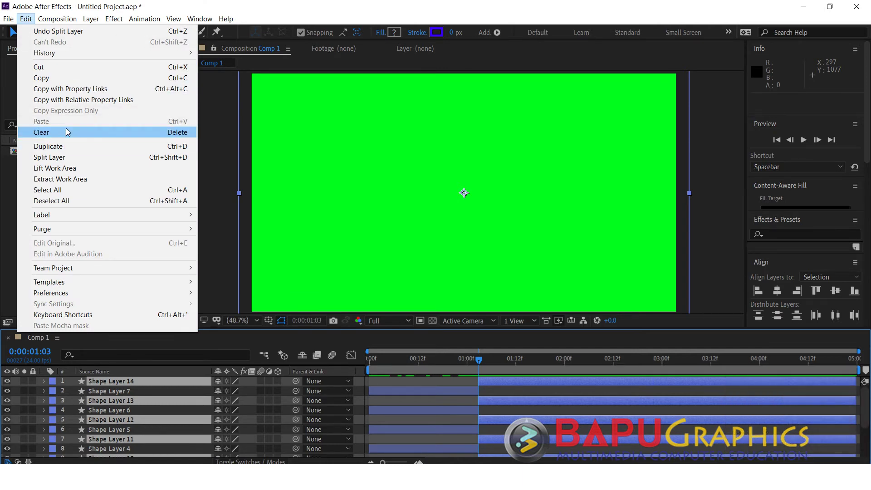
pyautogui.click(70, 133)
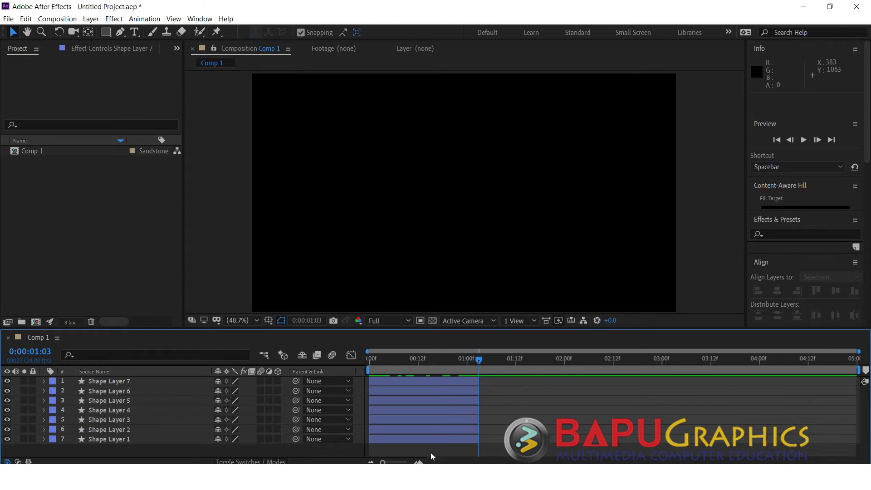
pyautogui.click(420, 444)
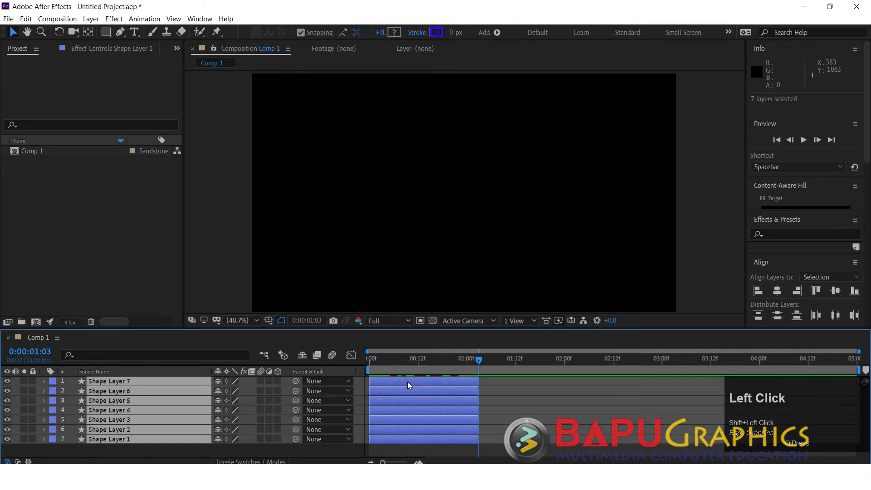
# Sequence the seven layers end to end with Keyframe Assistant > Sequence Layers, no overlap
pyautogui.rightClick(408, 399)
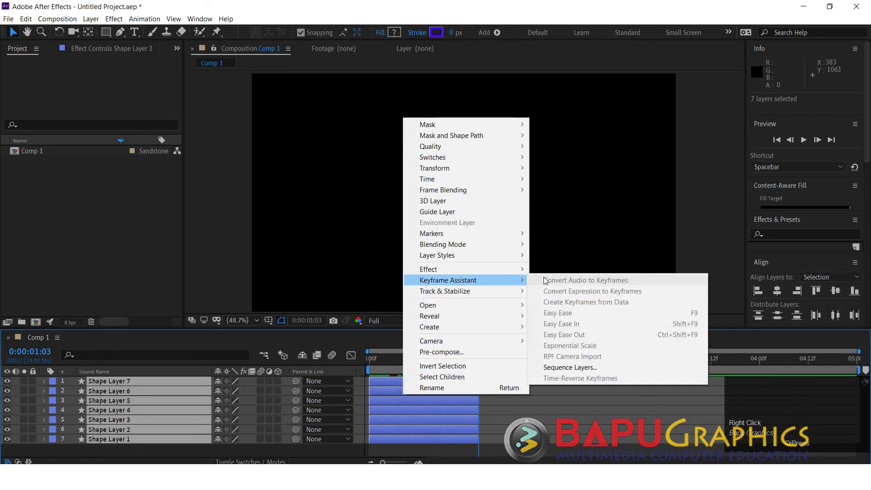
pyautogui.click(578, 370)
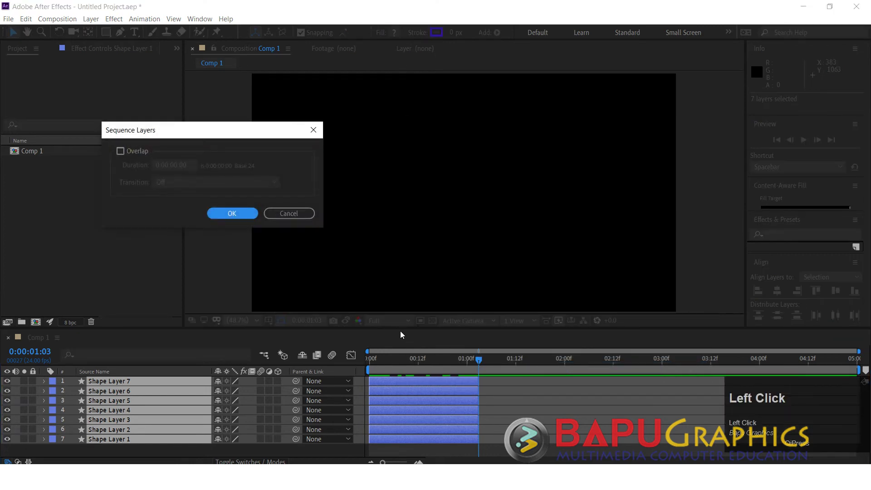
pyautogui.click(245, 218)
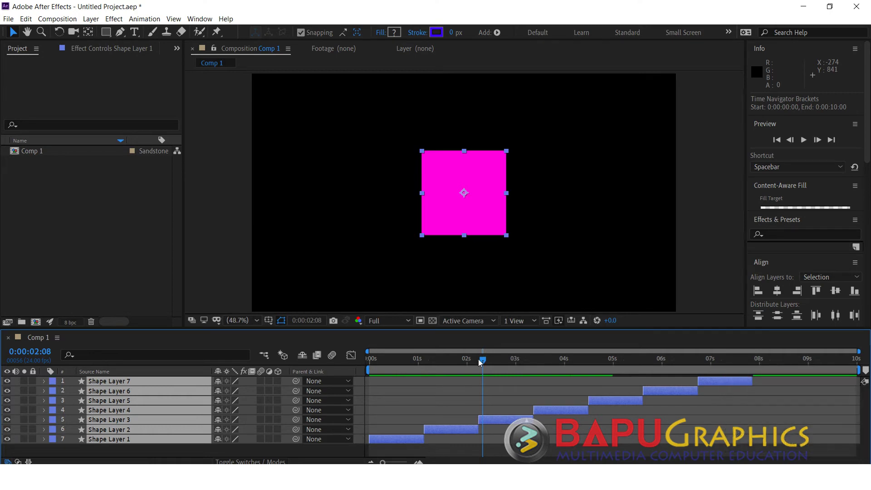
# Preview the sequence, then extend every layer's out point to the end of the composition
pyautogui.moveTo(457, 364); pyautogui.dragTo(438, 400)
pyautogui.press('space')
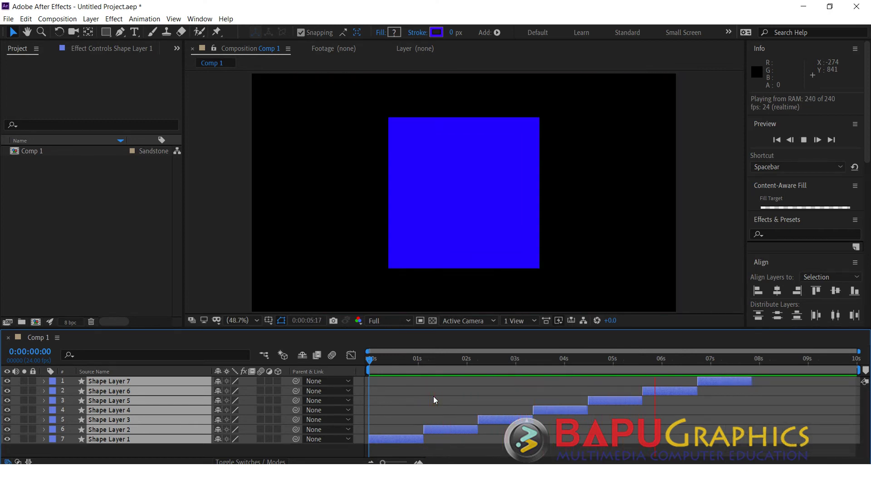
pyautogui.press('space')
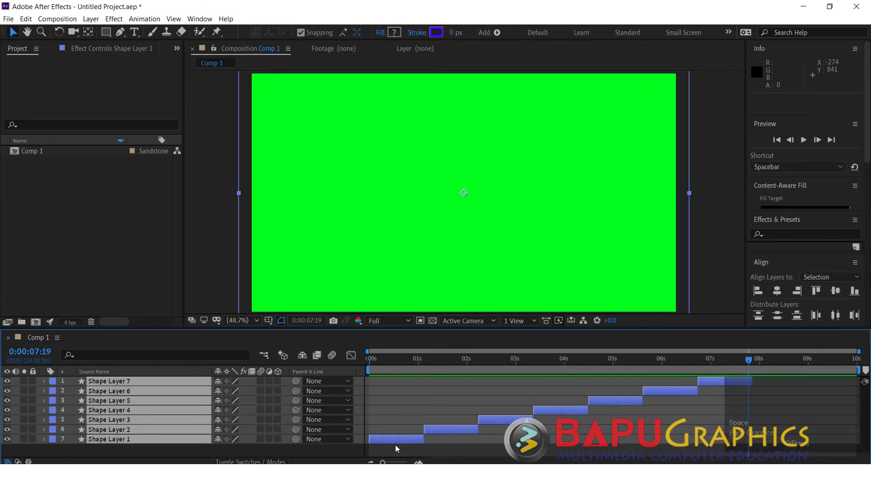
pyautogui.moveTo(736, 400); pyautogui.dragTo(122, 383)
pyautogui.moveTo(129, 444); pyautogui.dragTo(362, 375)
# Play the full colour-changing zoom animation from the start to check the result
pyautogui.press('space')
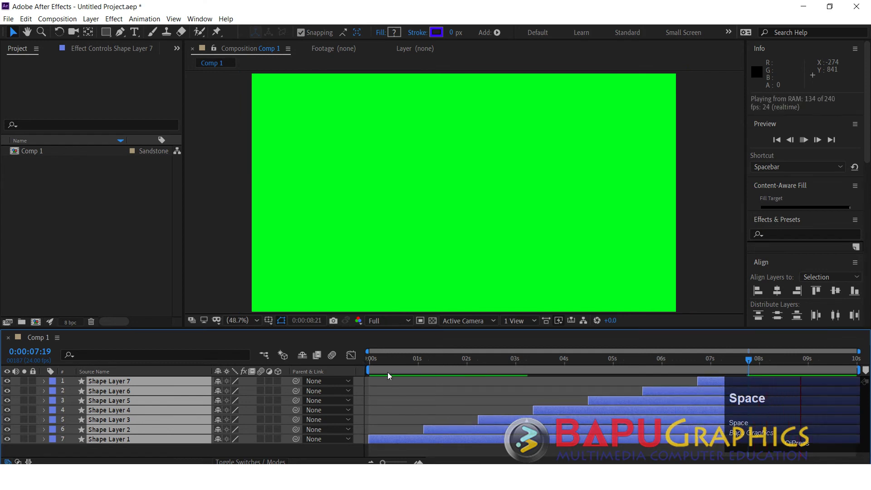
pyautogui.click(379, 364)
pyautogui.press('space')
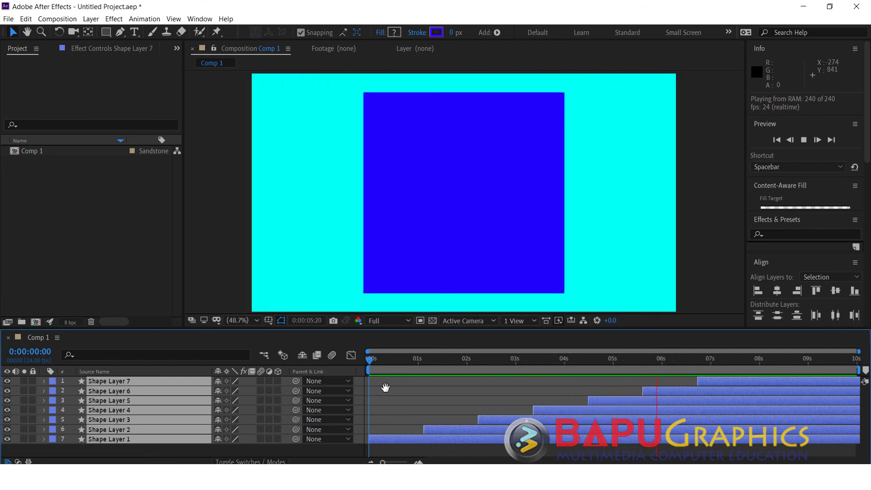
pyautogui.press('space')
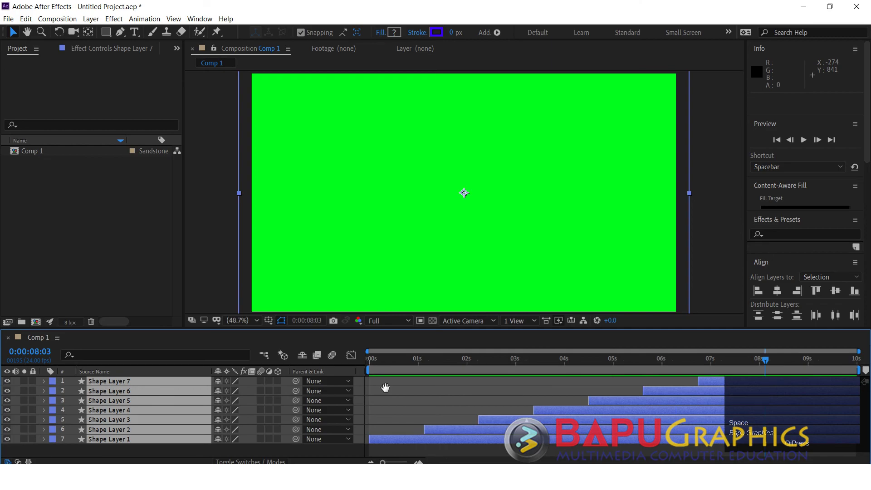